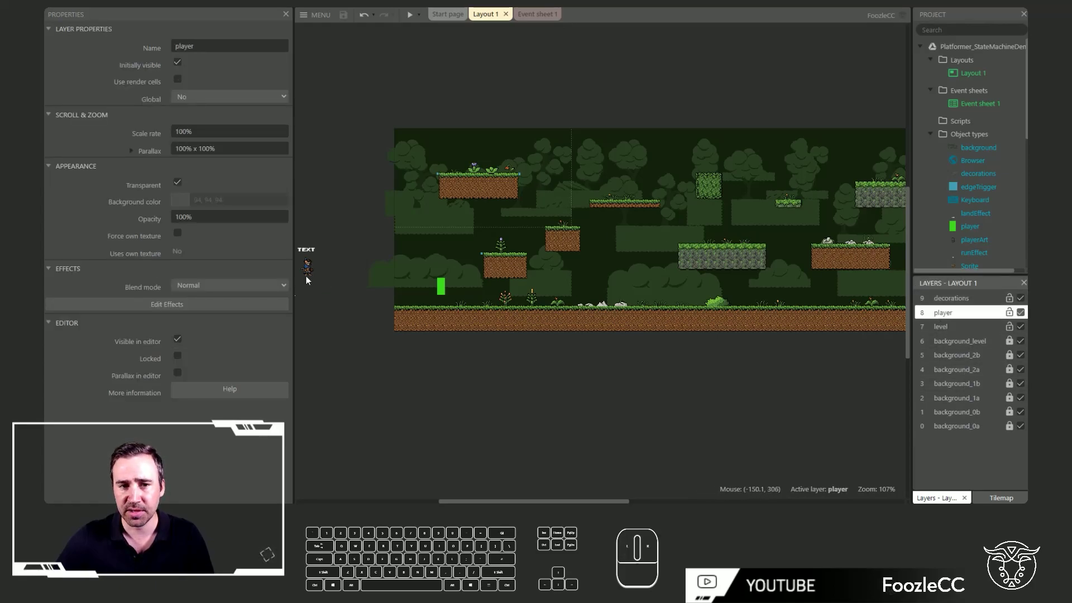
Make the decorations layer the active layer in the layout
click(960, 299)
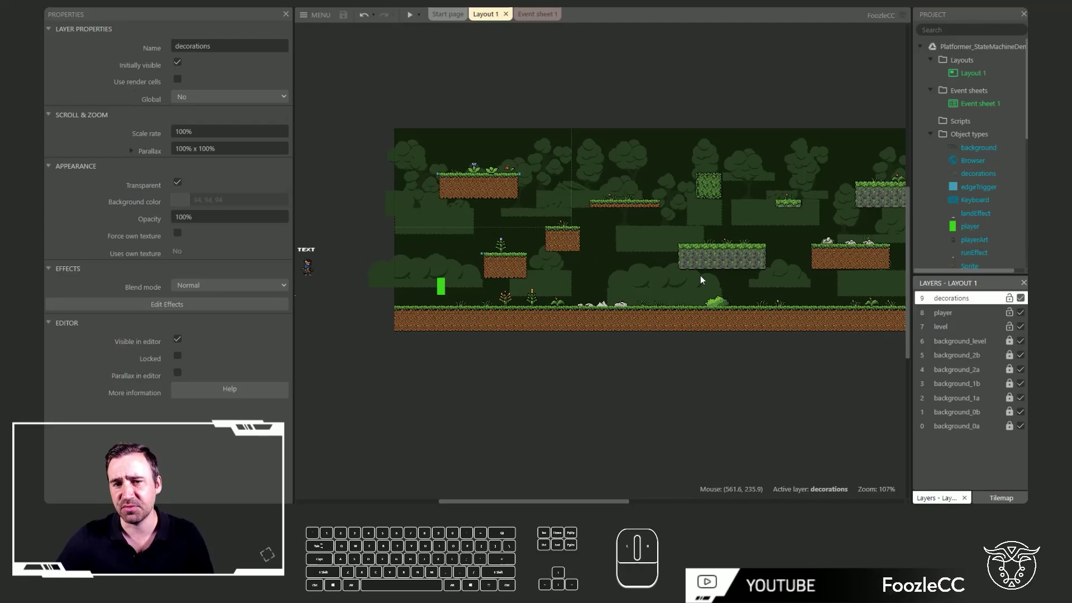
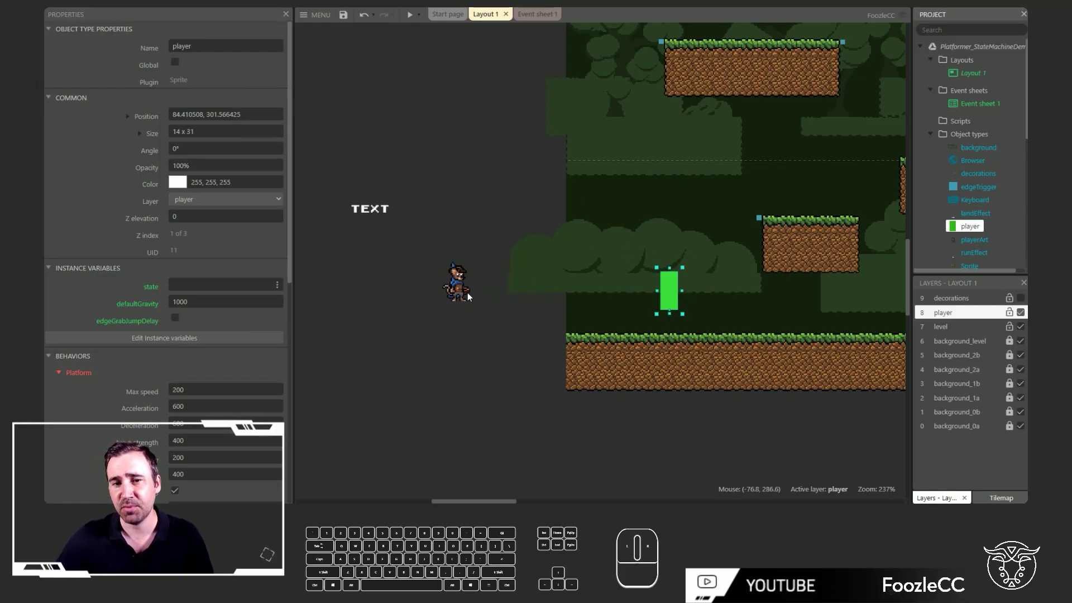
Select the playerArt sprite, bring up its Animations Editor and view the idle animation frames
click(466, 296)
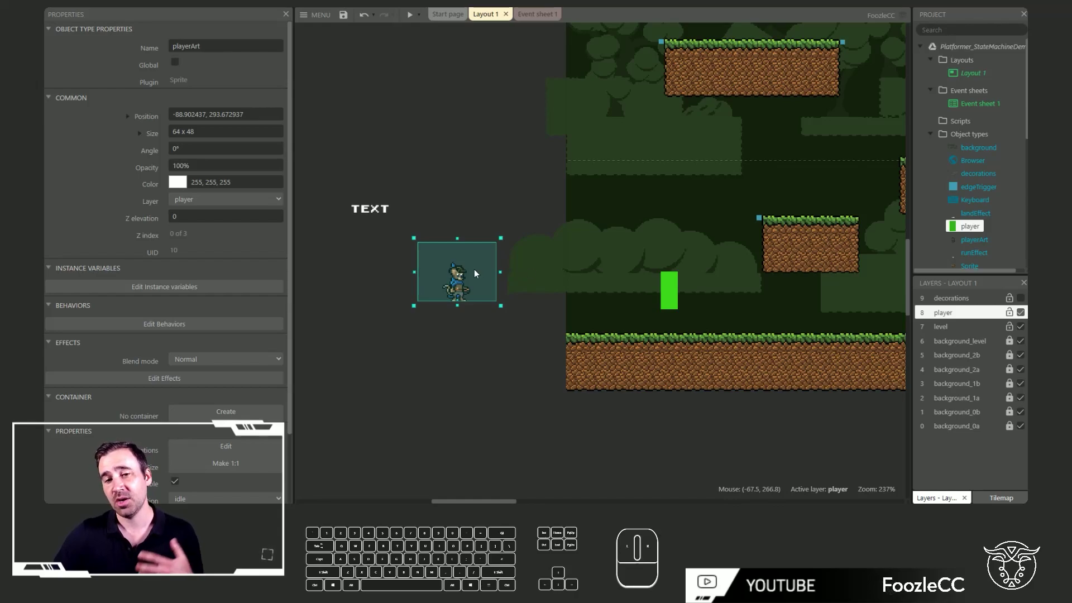
click(466, 289)
click(818, 85)
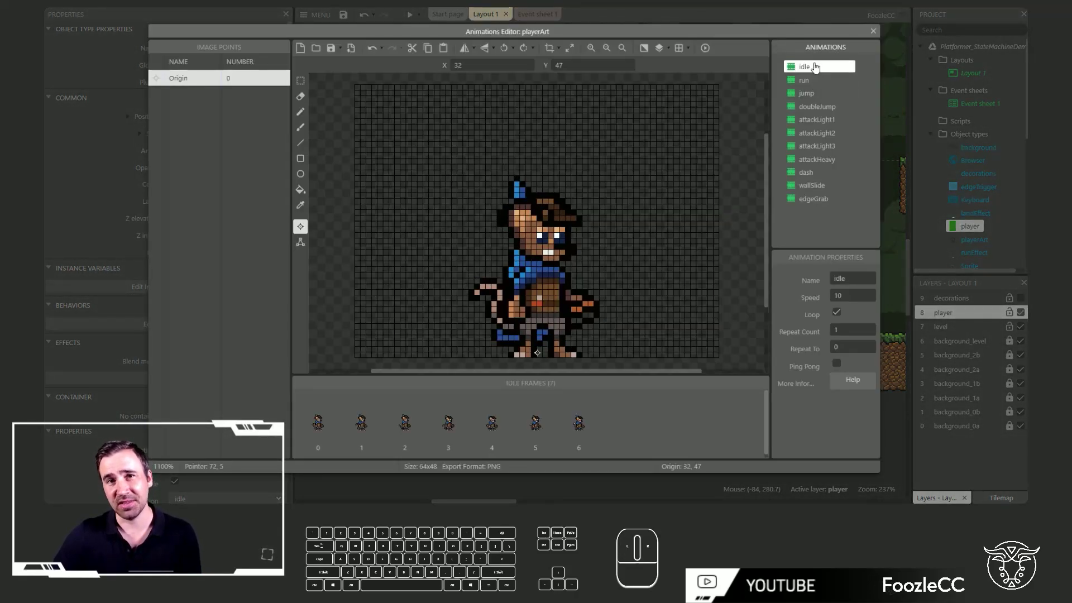
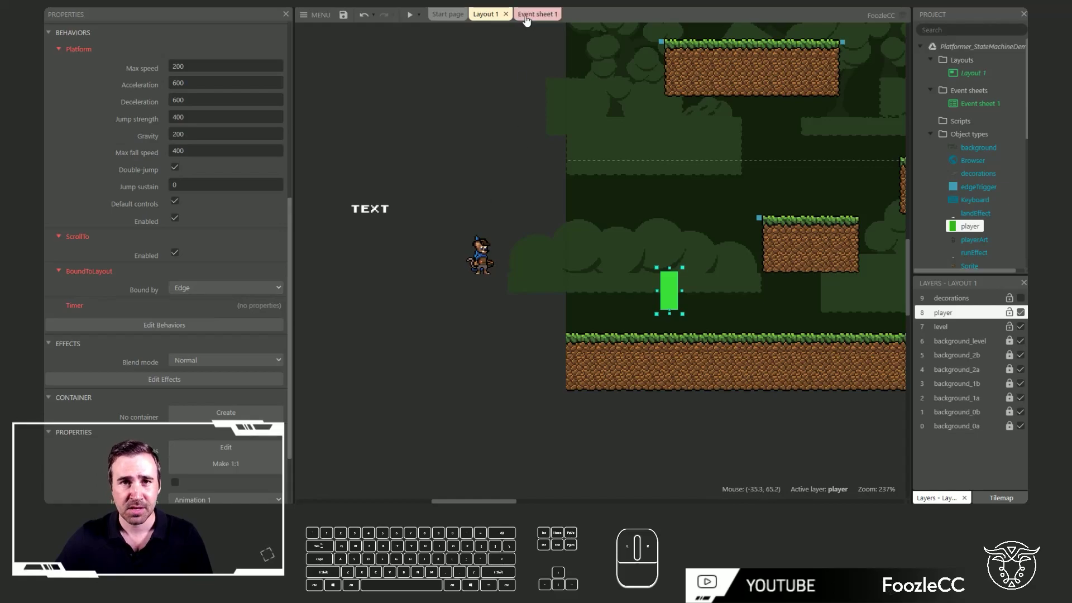
Start a preview and test the character's jump, mid-air double jump and ground run
click(416, 23)
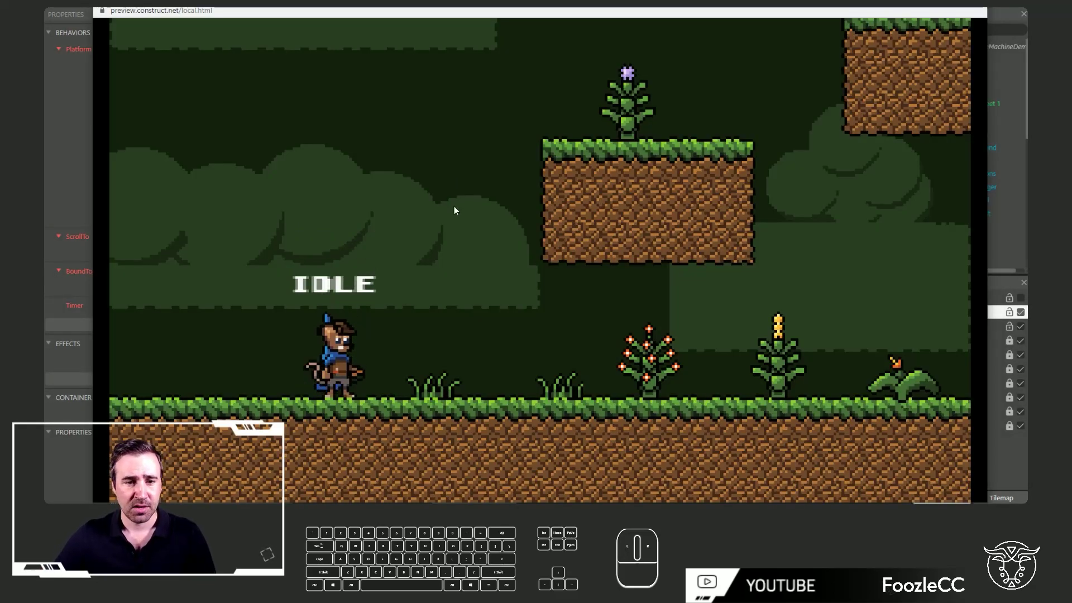
key(d)
key(w)
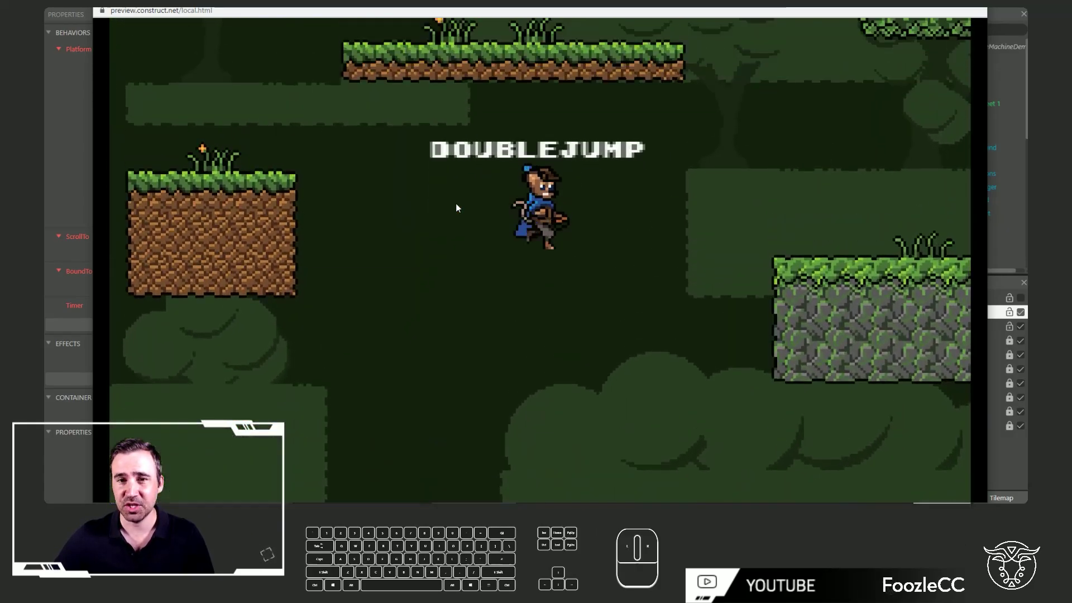
key(d)
key(w)
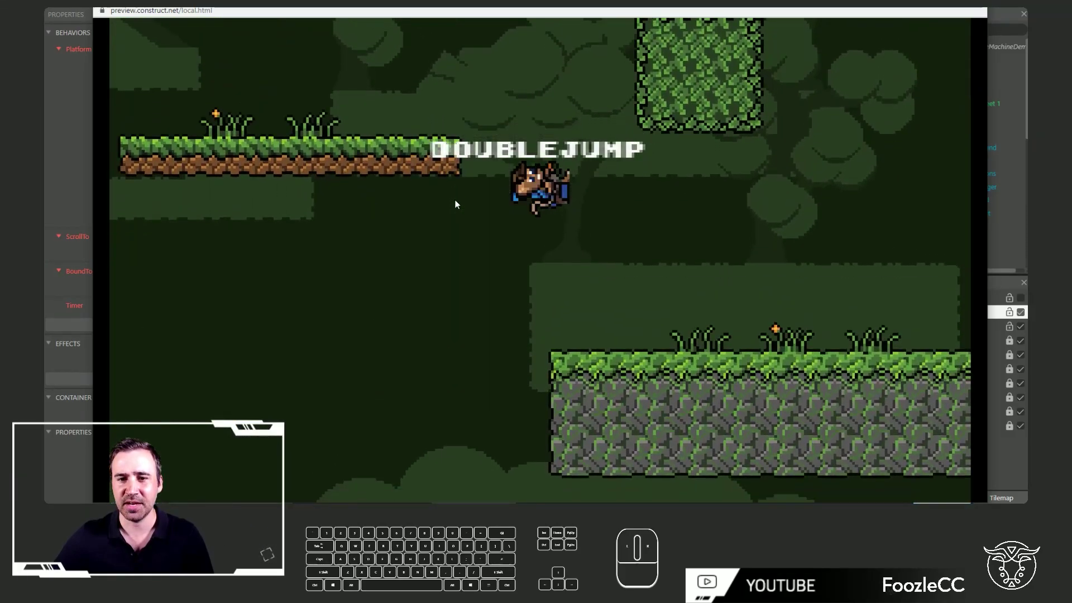
key(d)
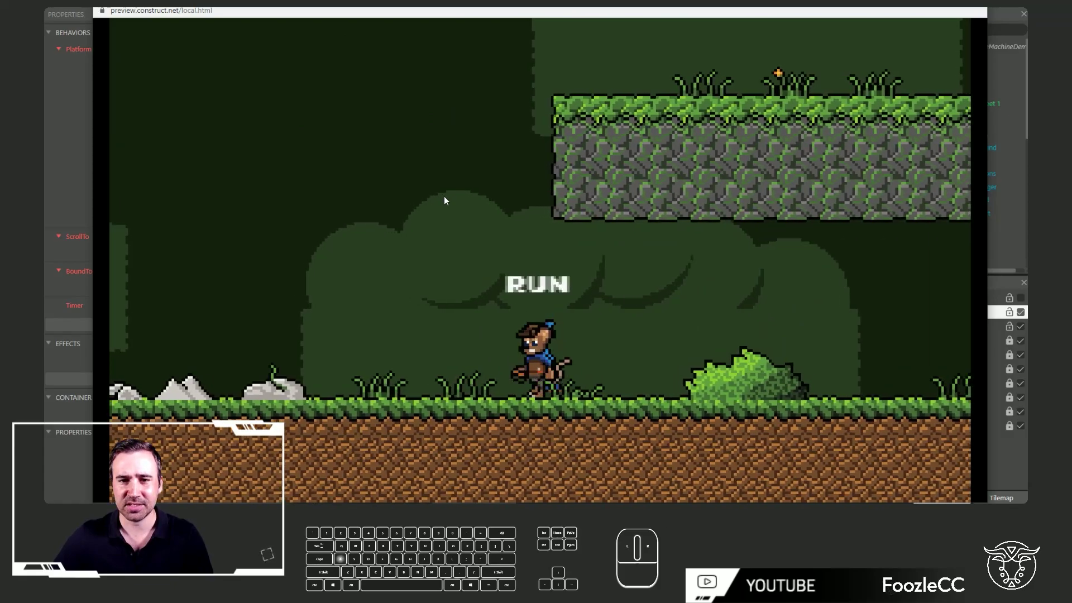
Edge-grab the stone ledge, climb off, cross the platforms and come to rest idle on the dirt platform
key(d)
key(d)
key(w)
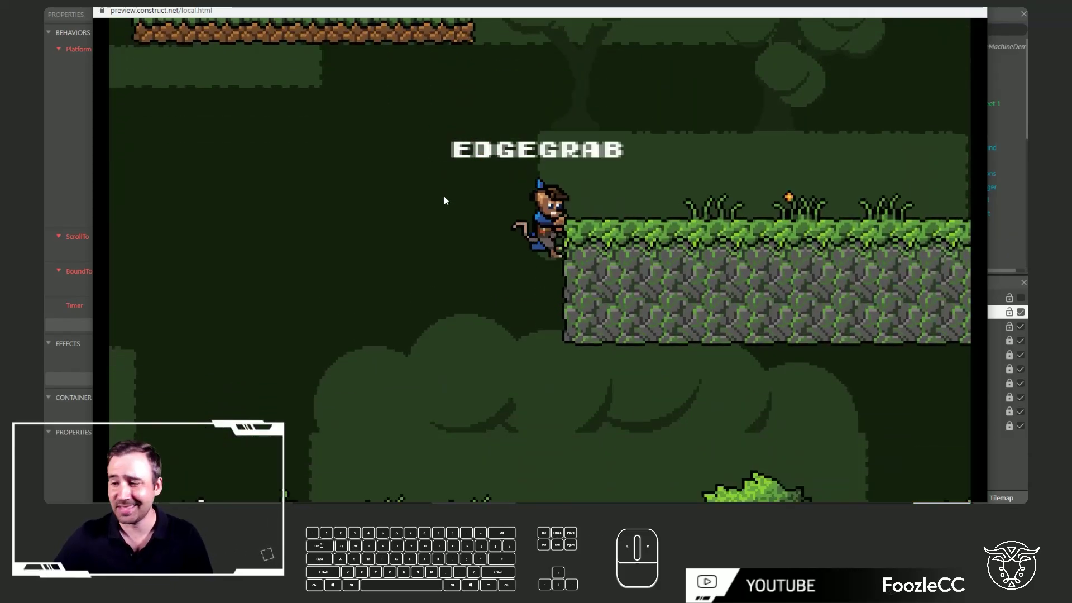
key(w)
key(w)
key(s)
key(a)
key(w)
key(w)
key(w)
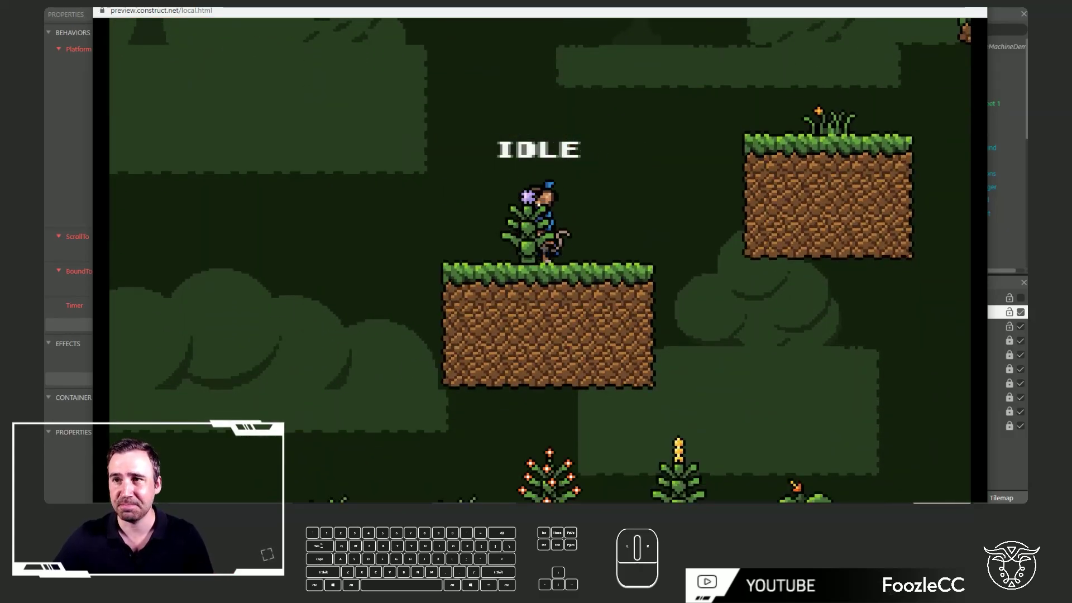
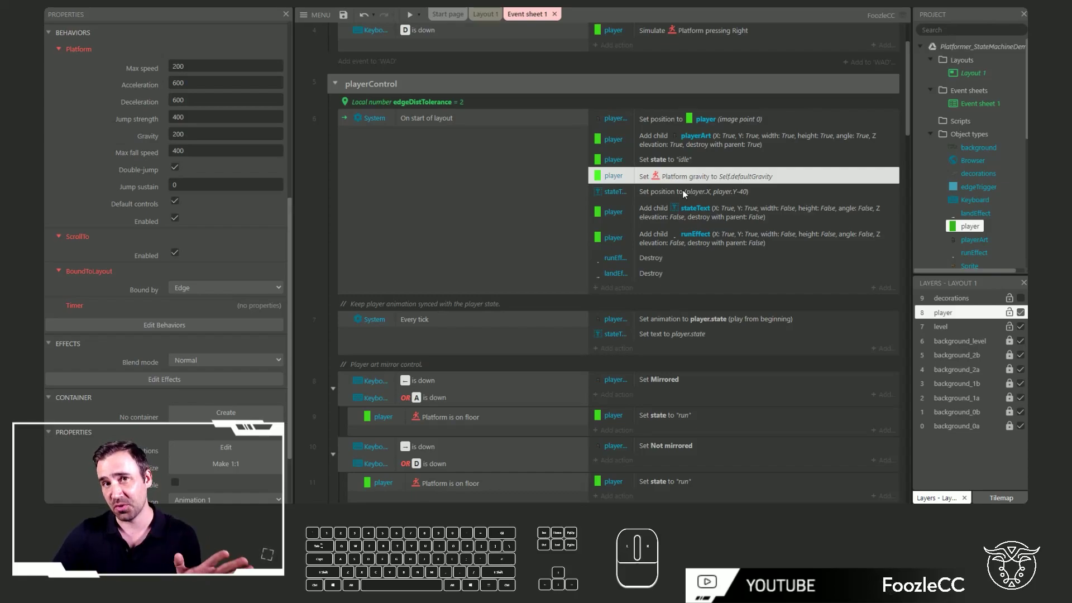
Select the playerControl action that positions the state text over the player
click(688, 194)
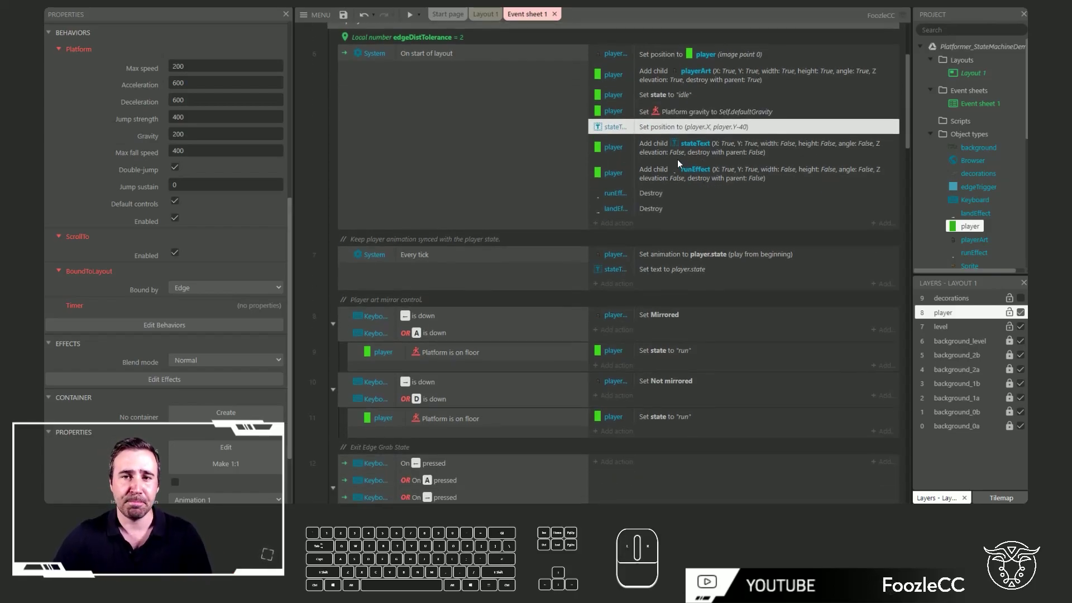
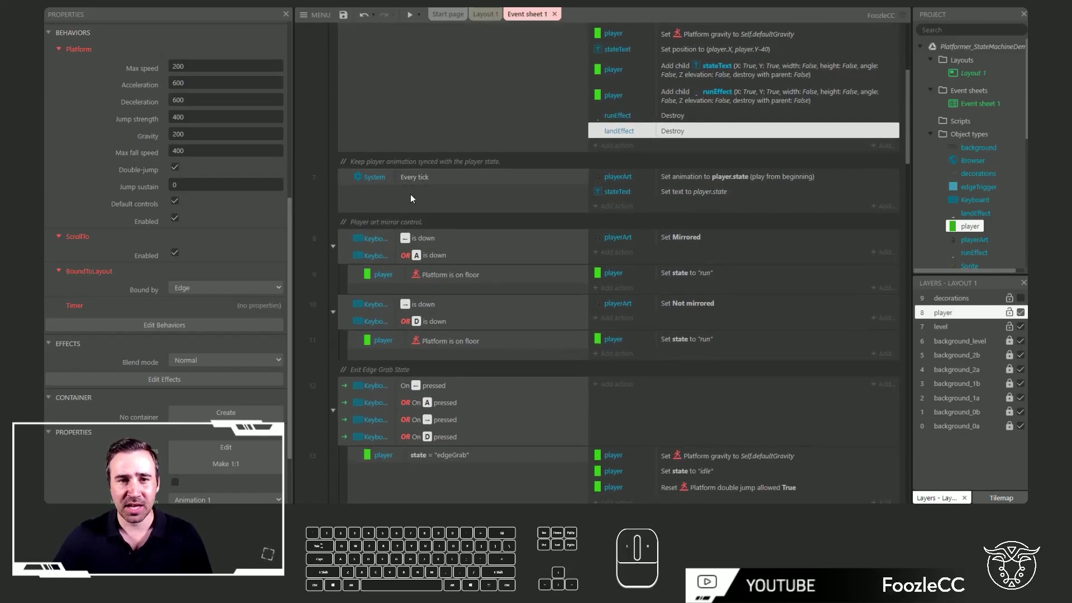
click(714, 185)
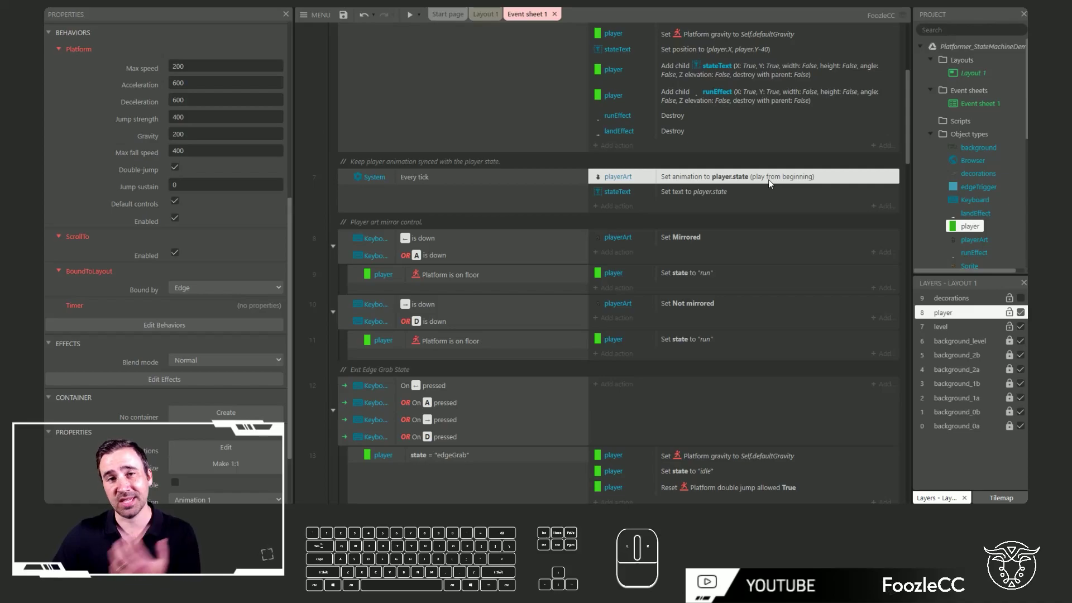
click(728, 197)
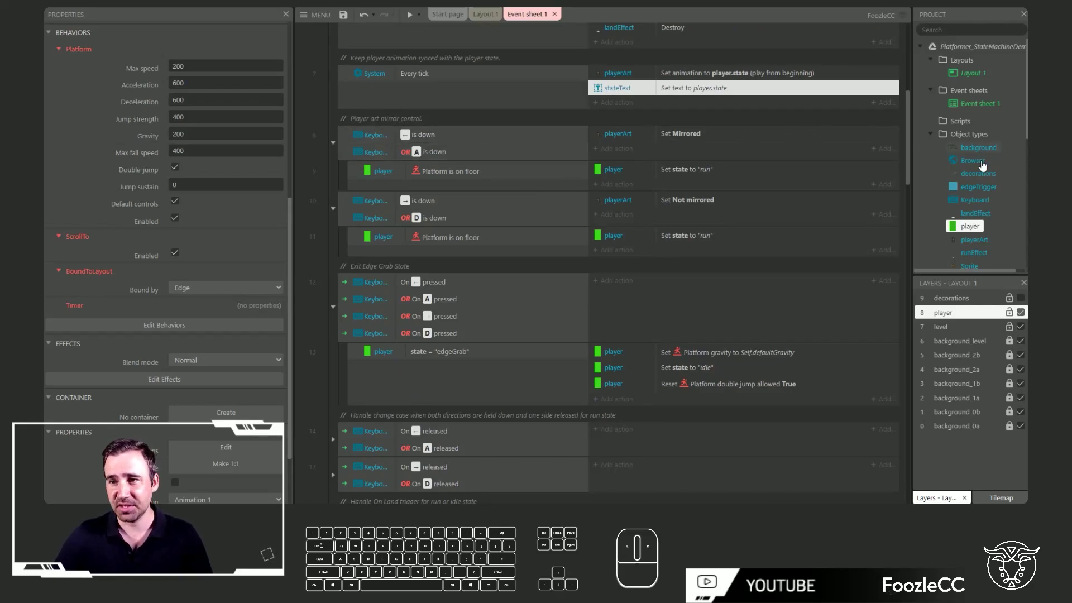
click(983, 242)
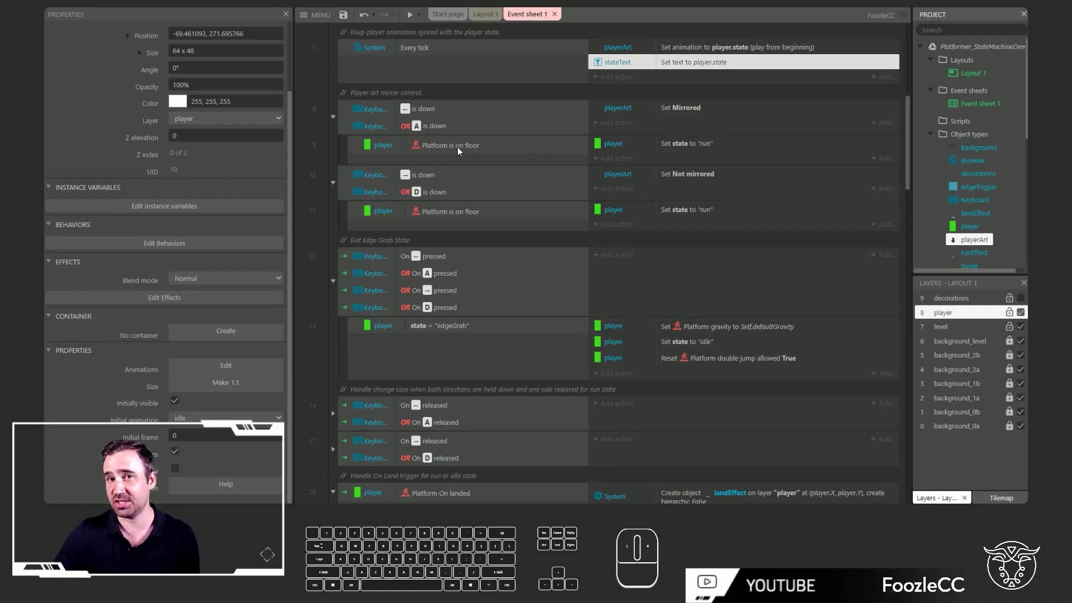
click(460, 152)
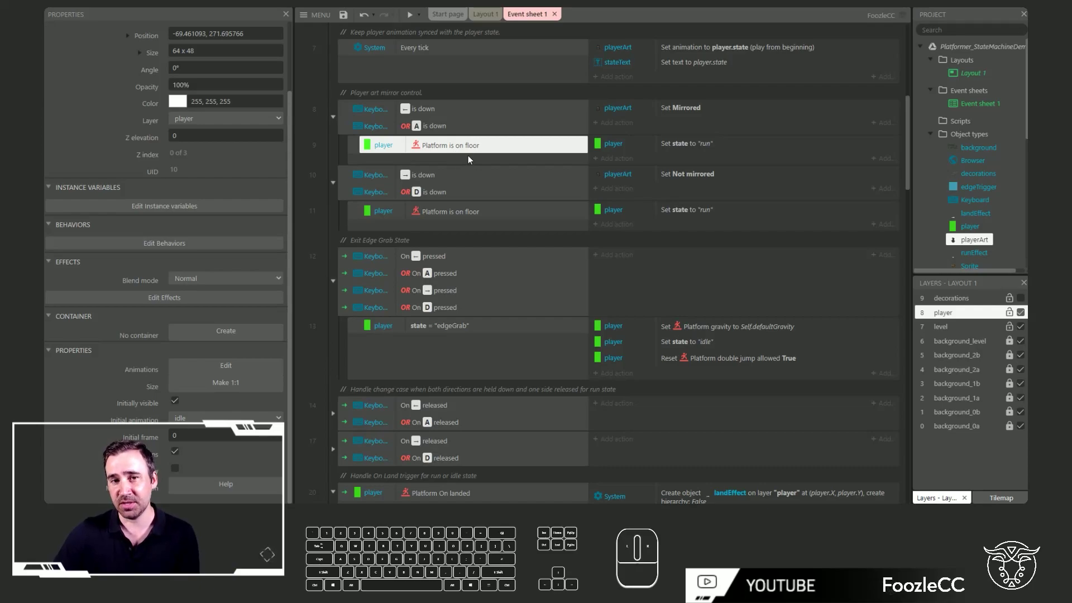
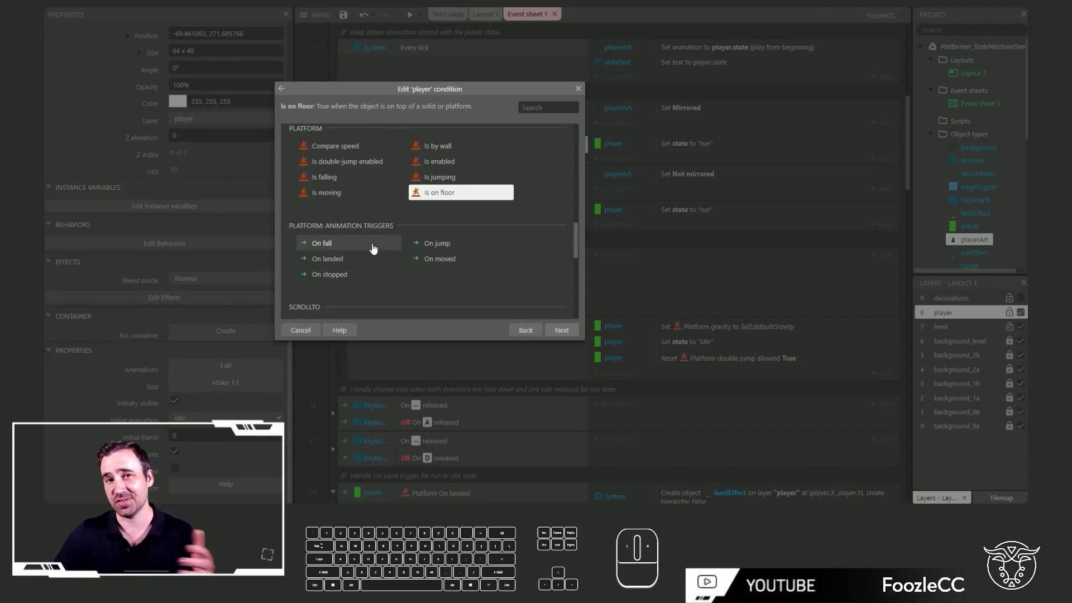
Pick the edgeGrab actions restoring default gravity and setting idle state, then scroll to the key-released events
drag(582, 97, 547, 148)
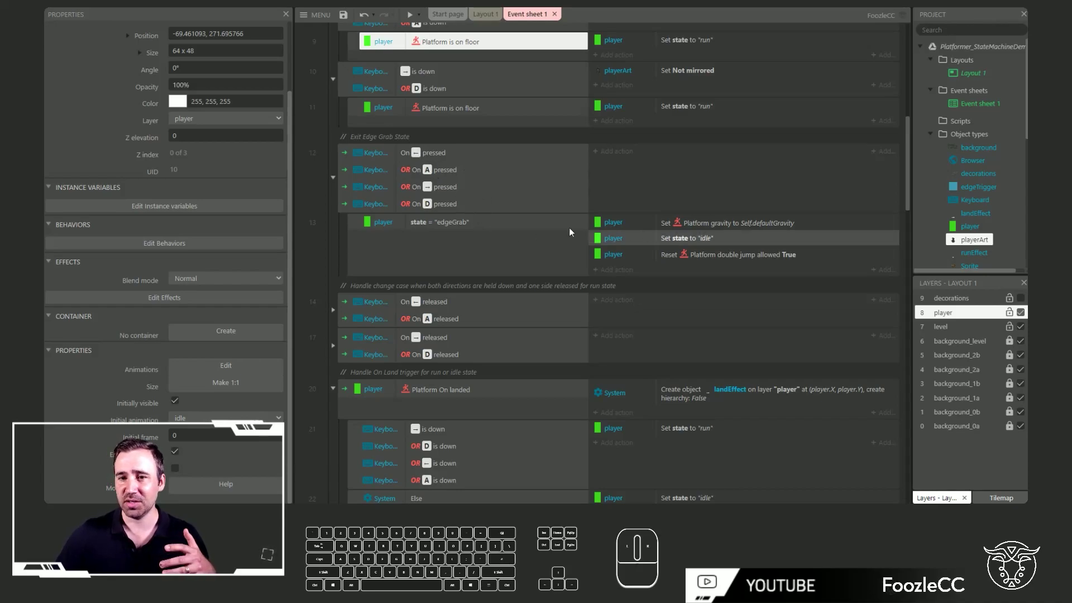
click(737, 226)
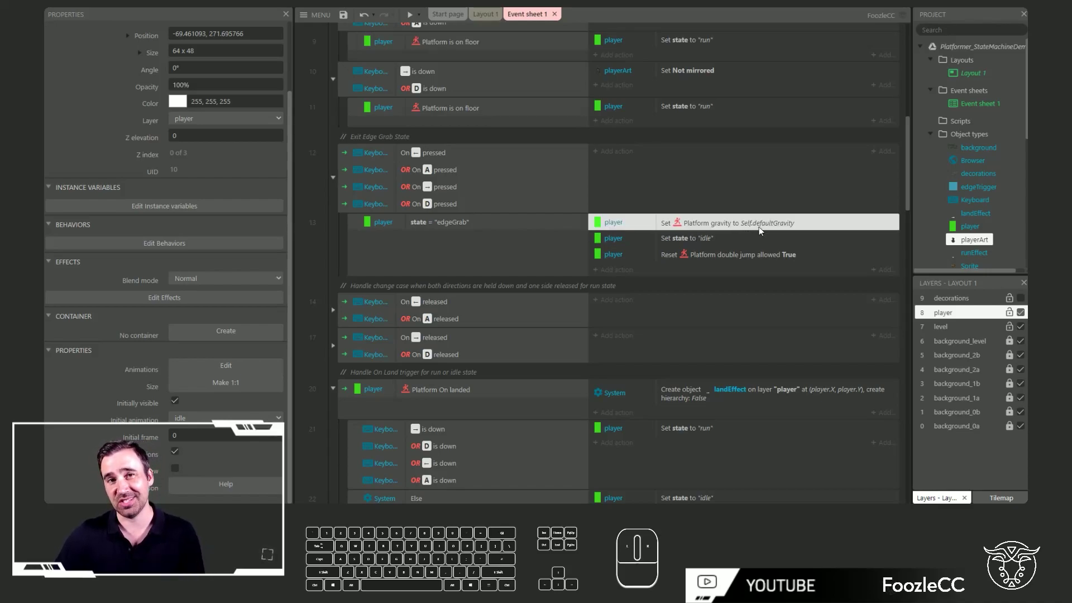
click(751, 239)
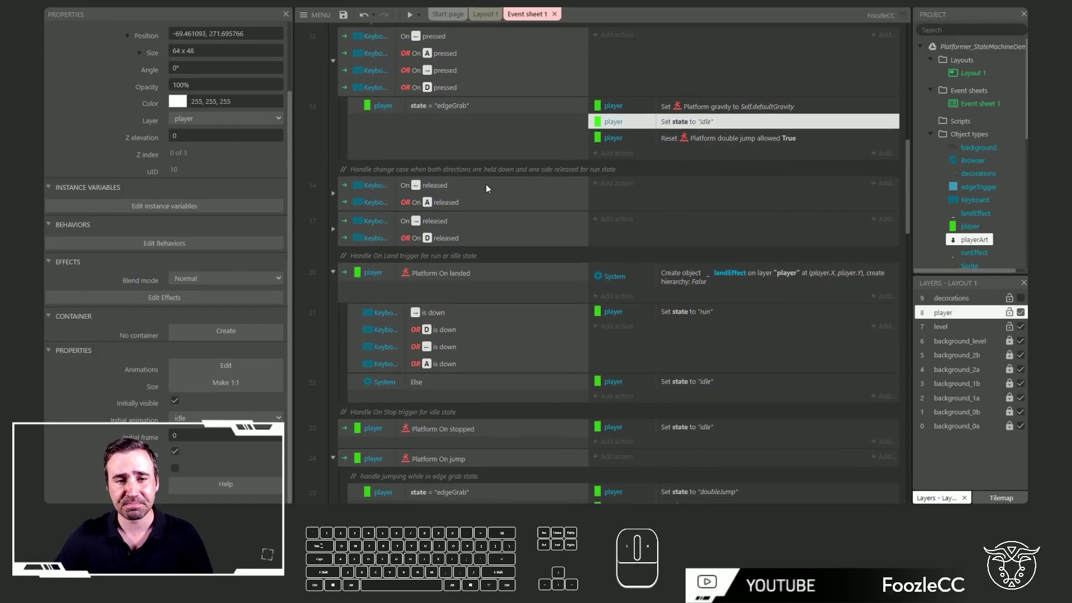
drag(426, 174, 421, 217)
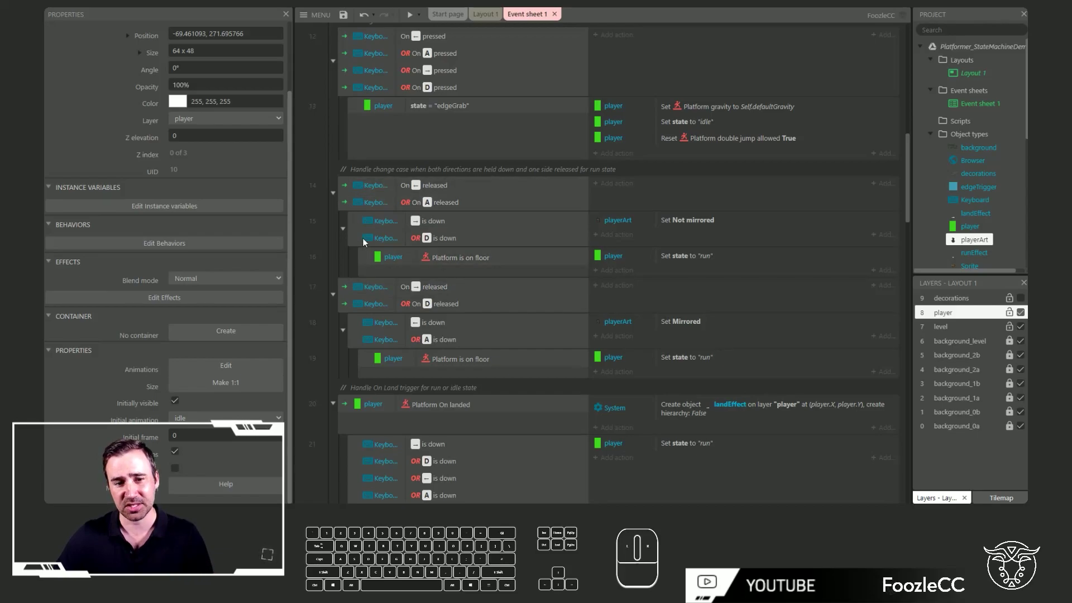
click(381, 198)
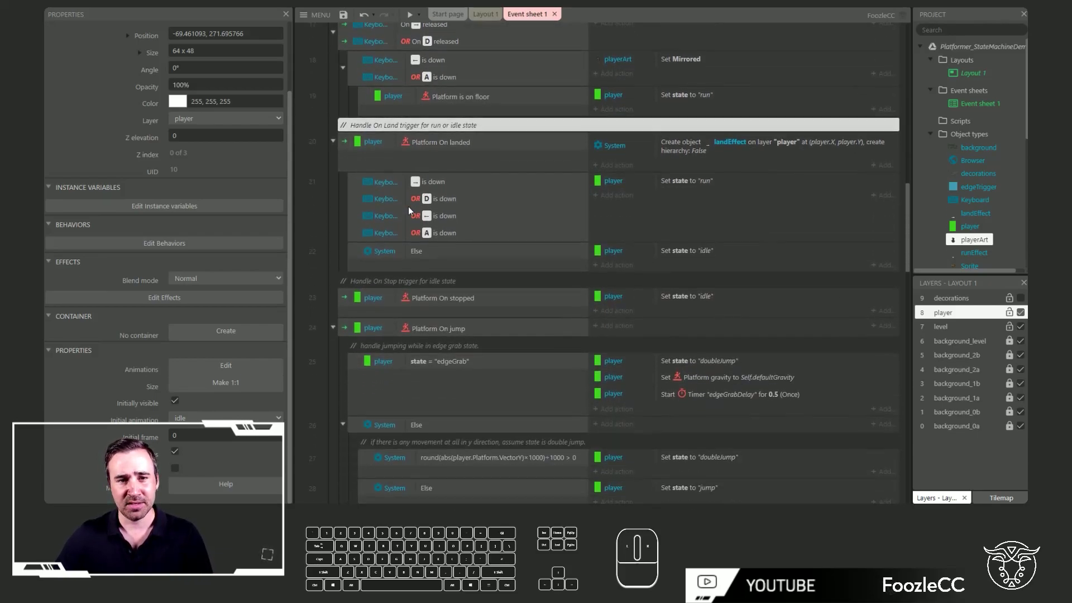
click(361, 131)
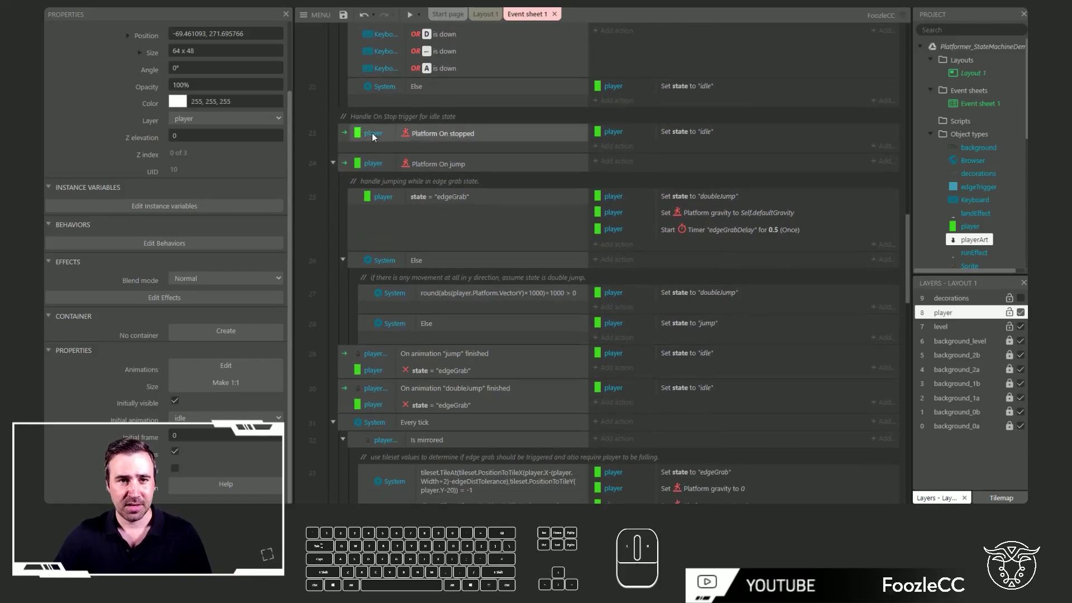
Pick the Platform On stopped event in the event sheet
click(436, 150)
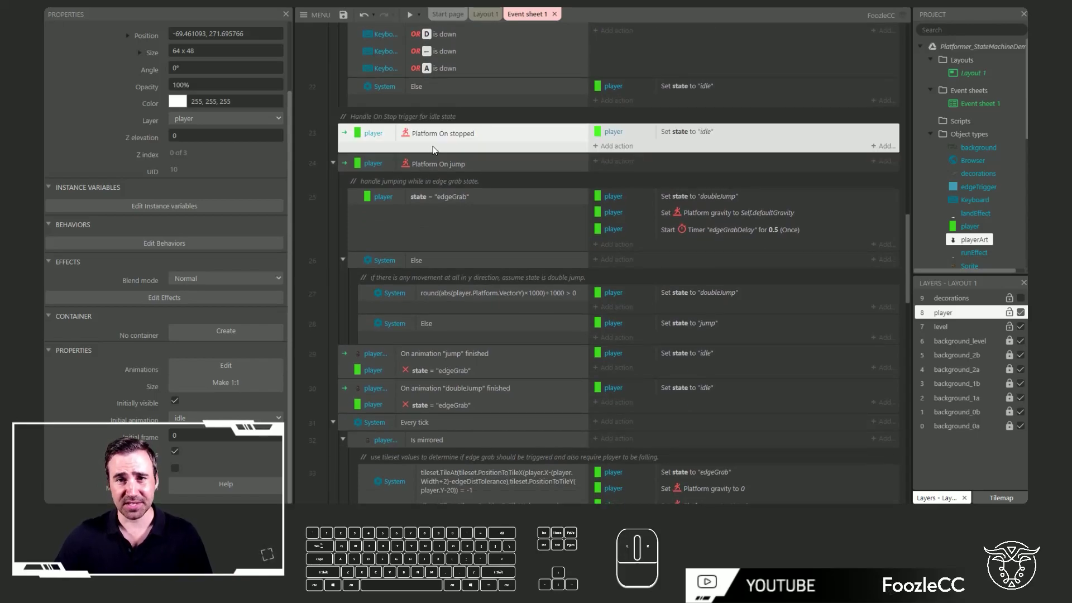
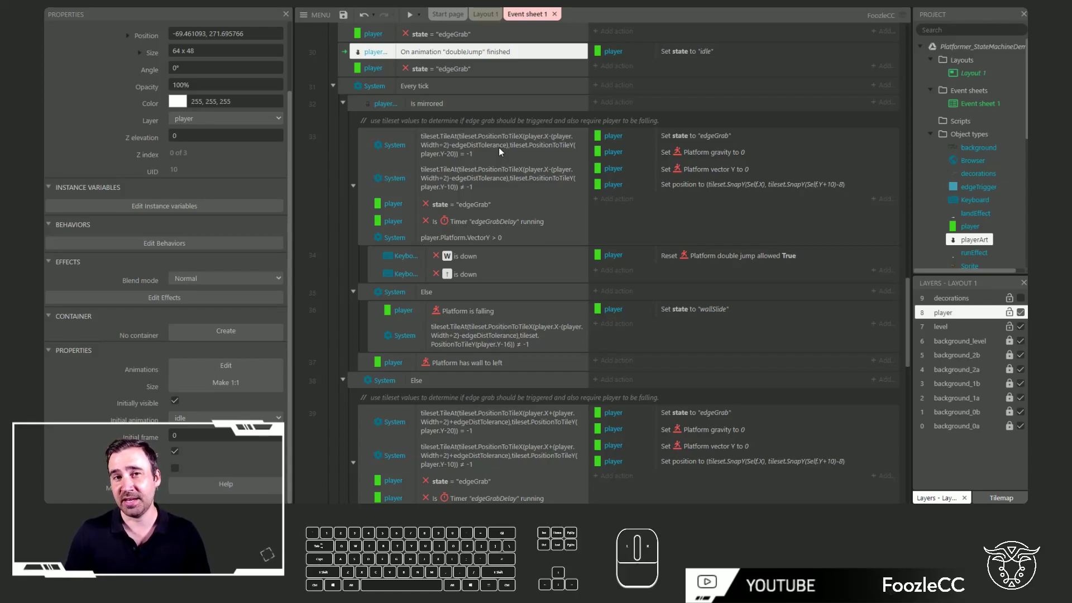
Switch to Layout 1 and select an edgeTrigger marker to show its properties
click(492, 24)
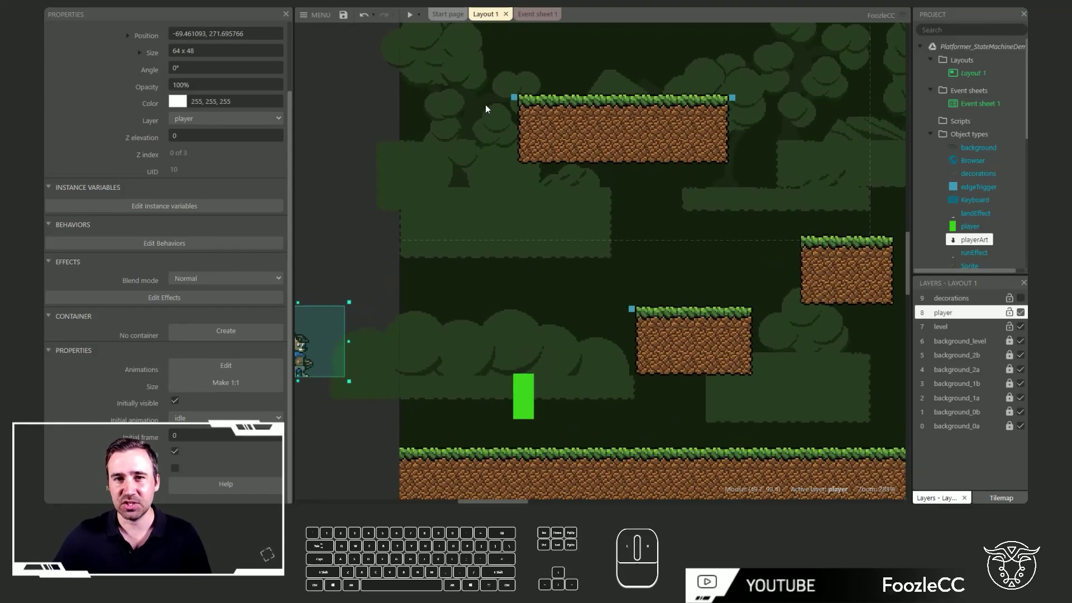
click(518, 99)
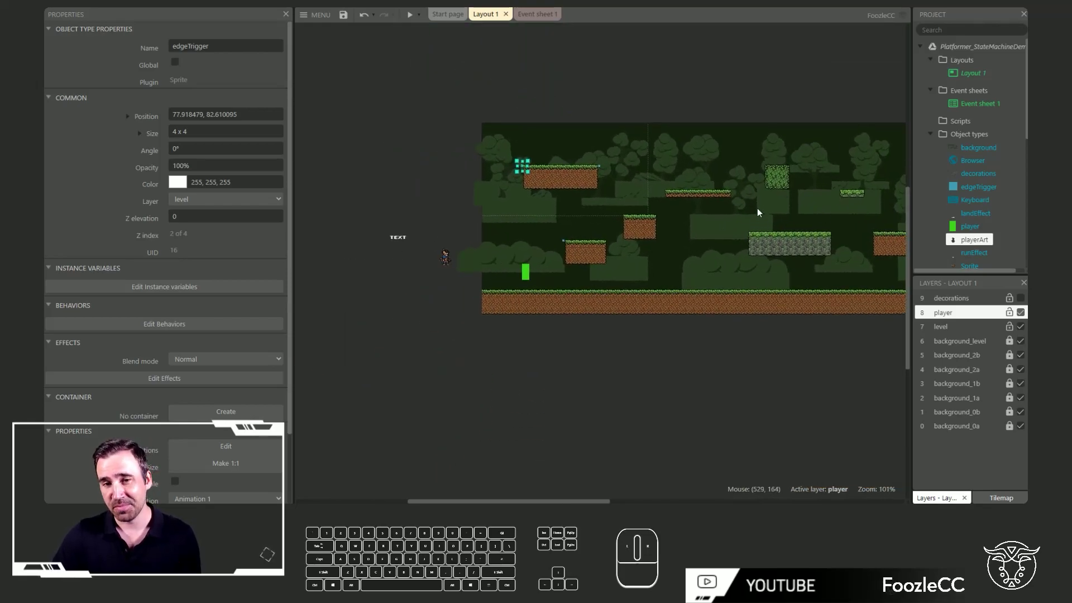
click(541, 26)
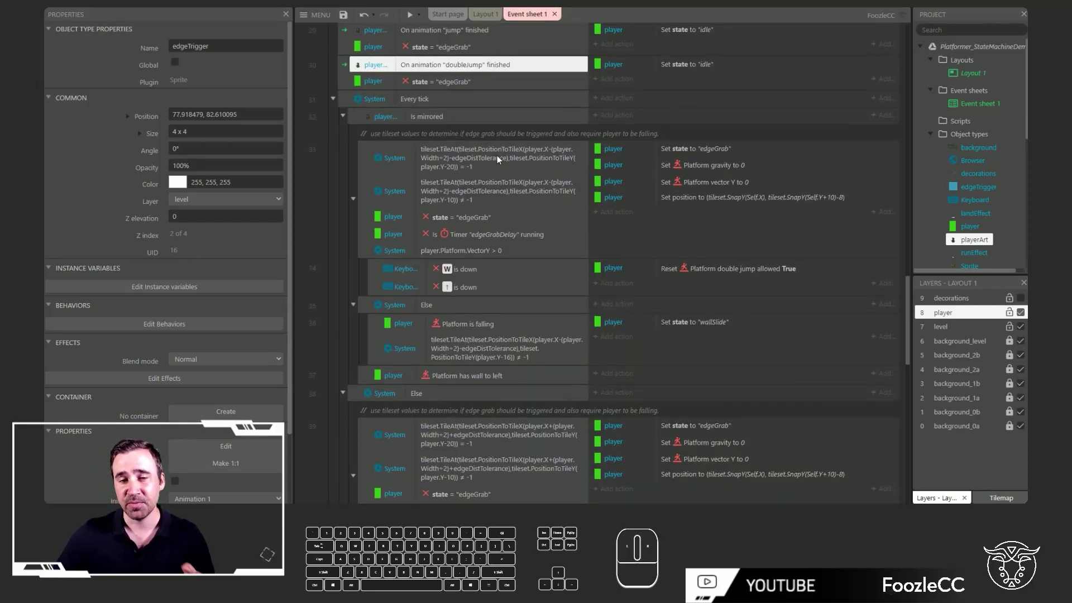
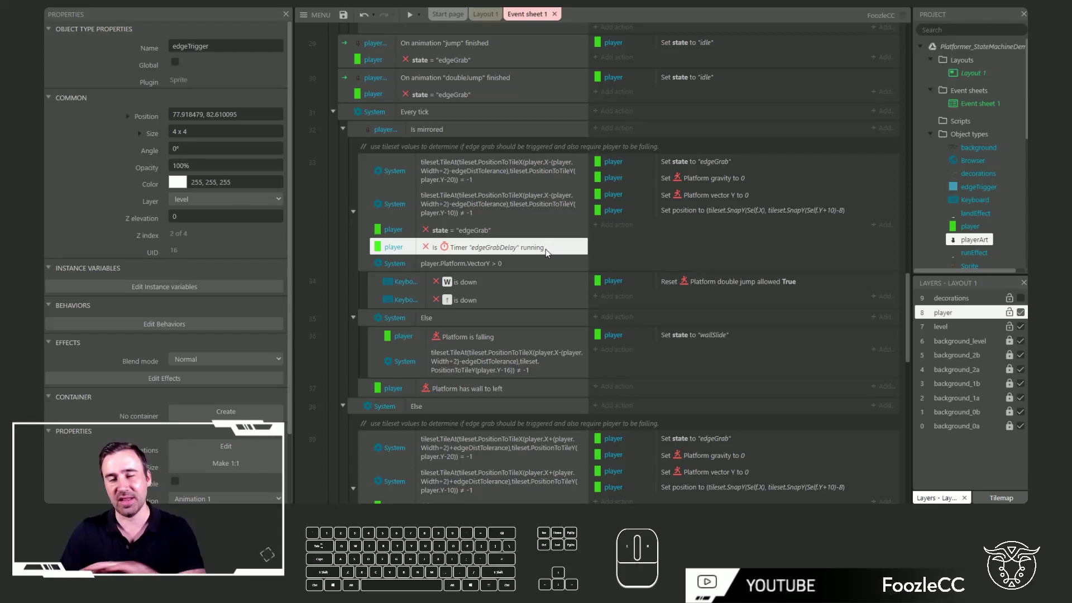
click(515, 268)
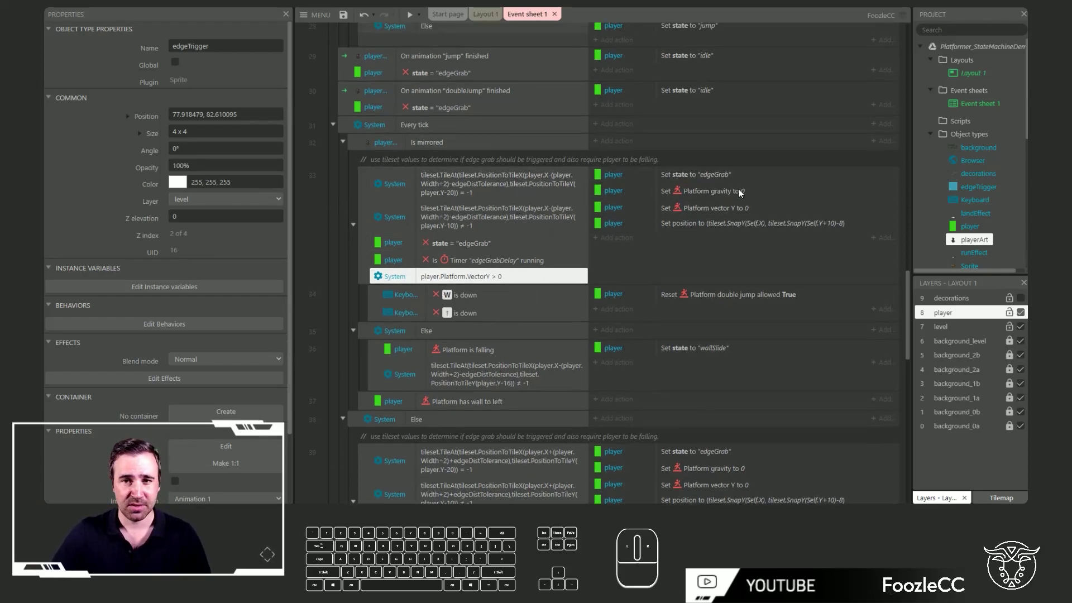
click(740, 181)
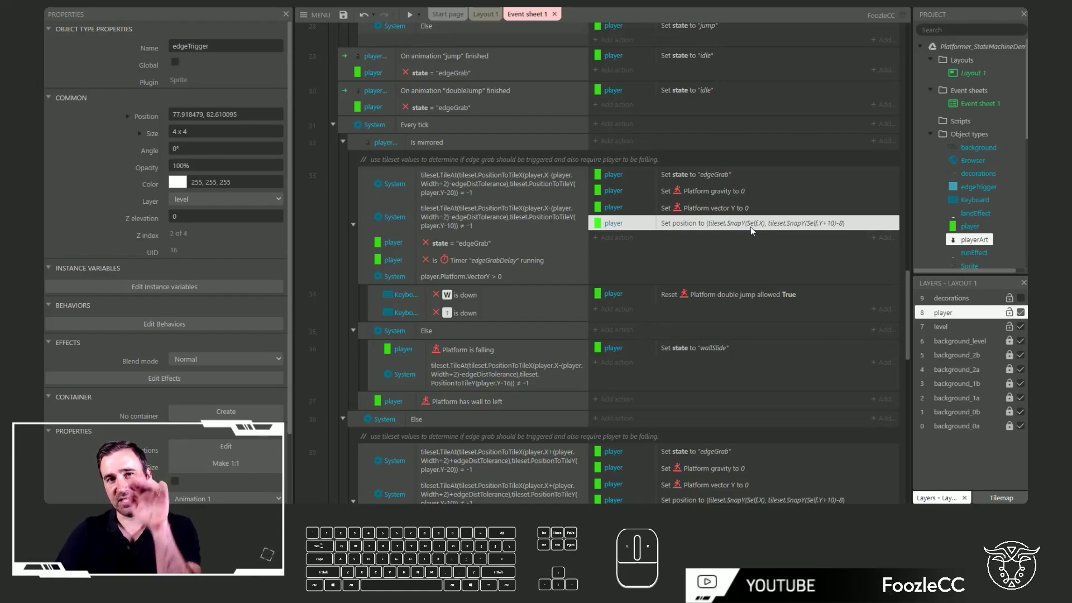
Close the Set position parameters and scroll the event sheet down to the wall slide events
click(754, 231)
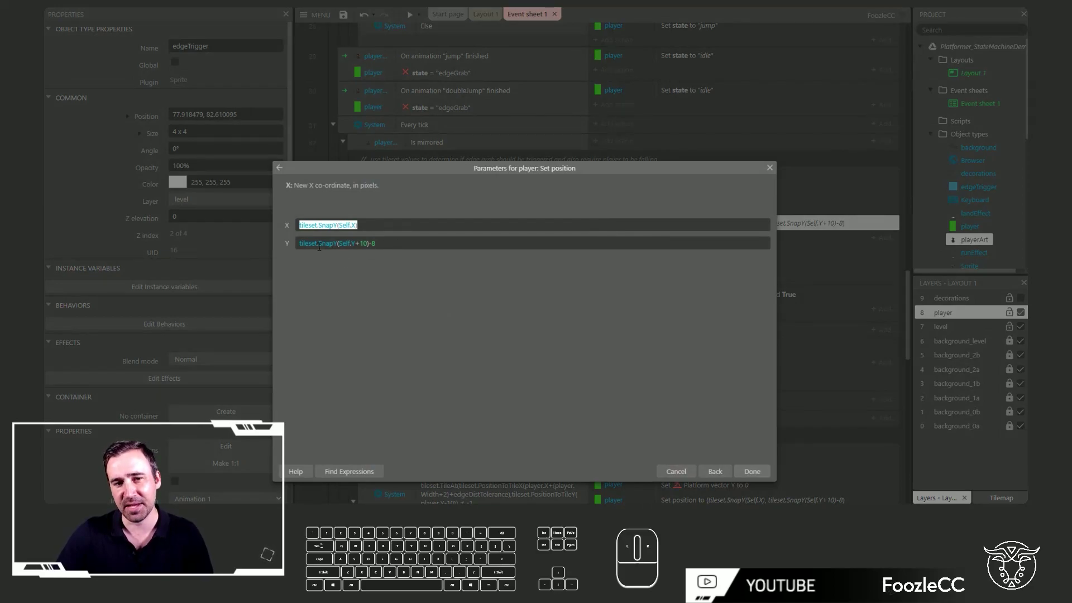
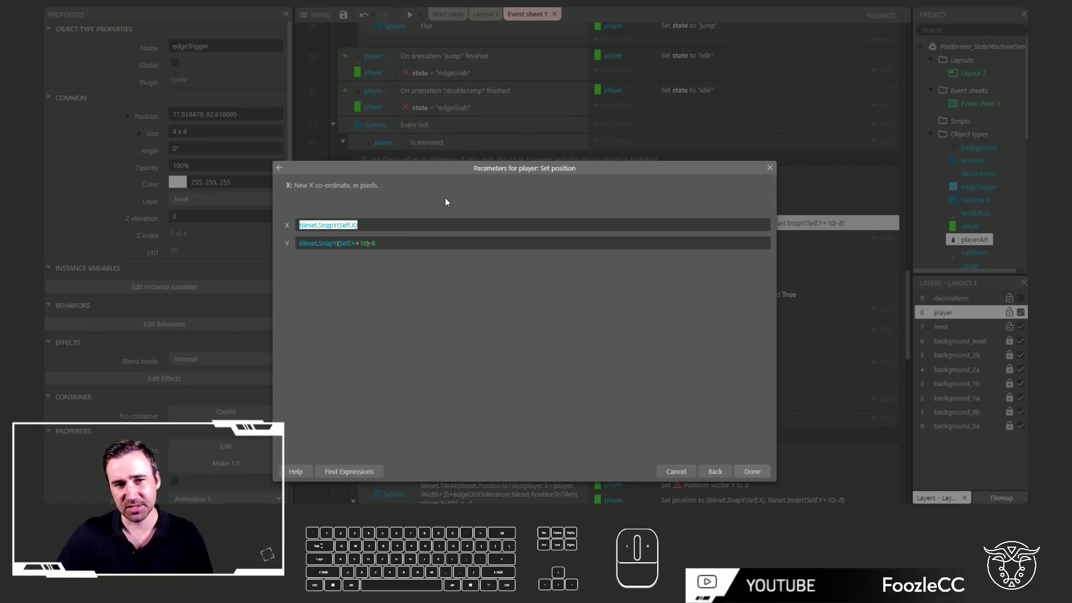
drag(764, 480, 701, 291)
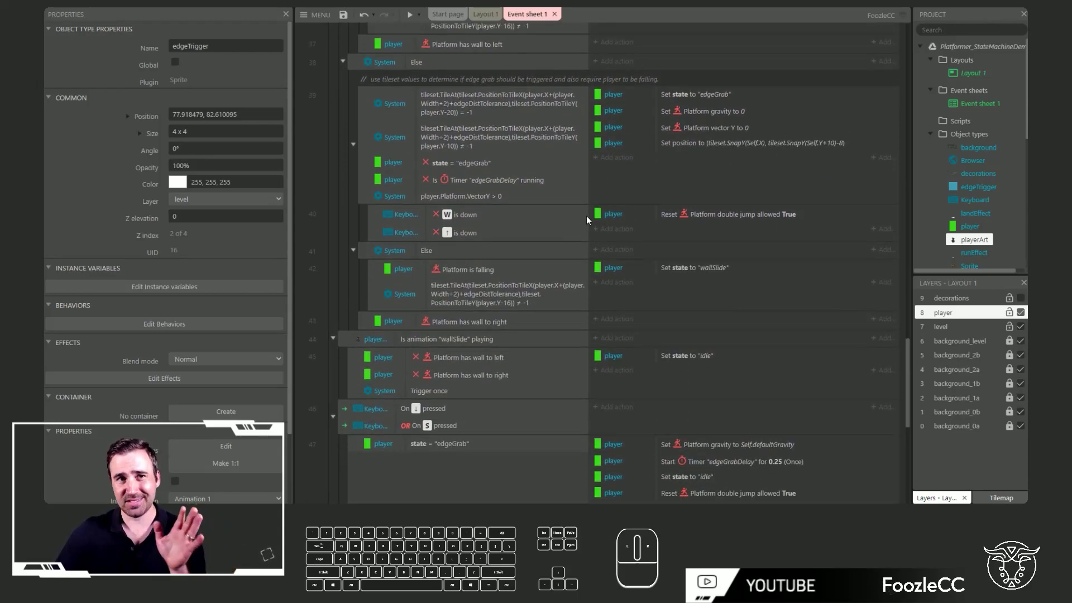
click(415, 24)
key(d)
key(w)
key(d)
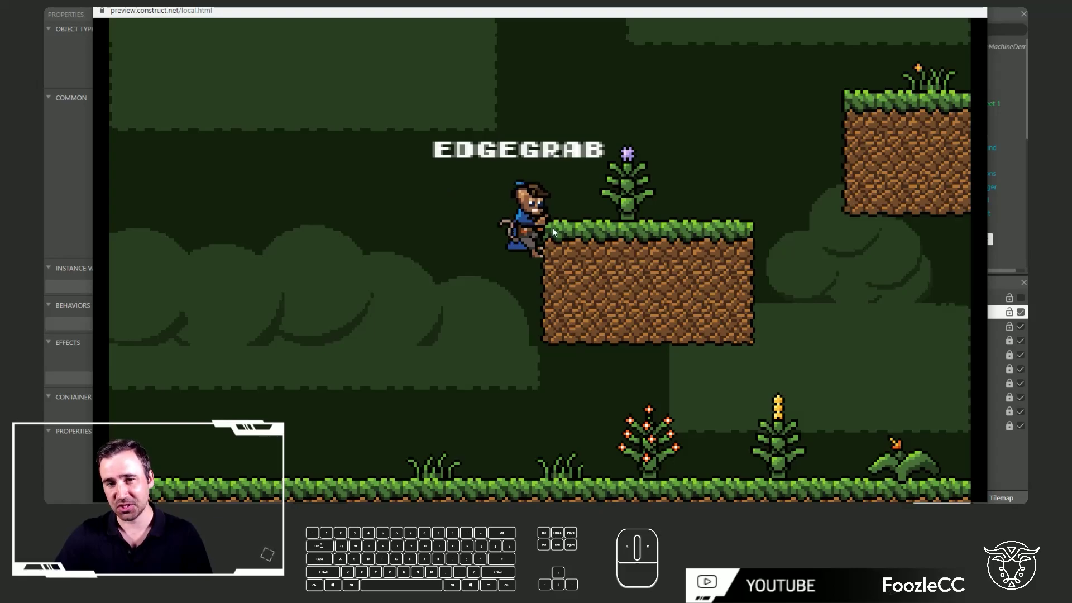
key(s)
key(d)
key(a)
key(q)
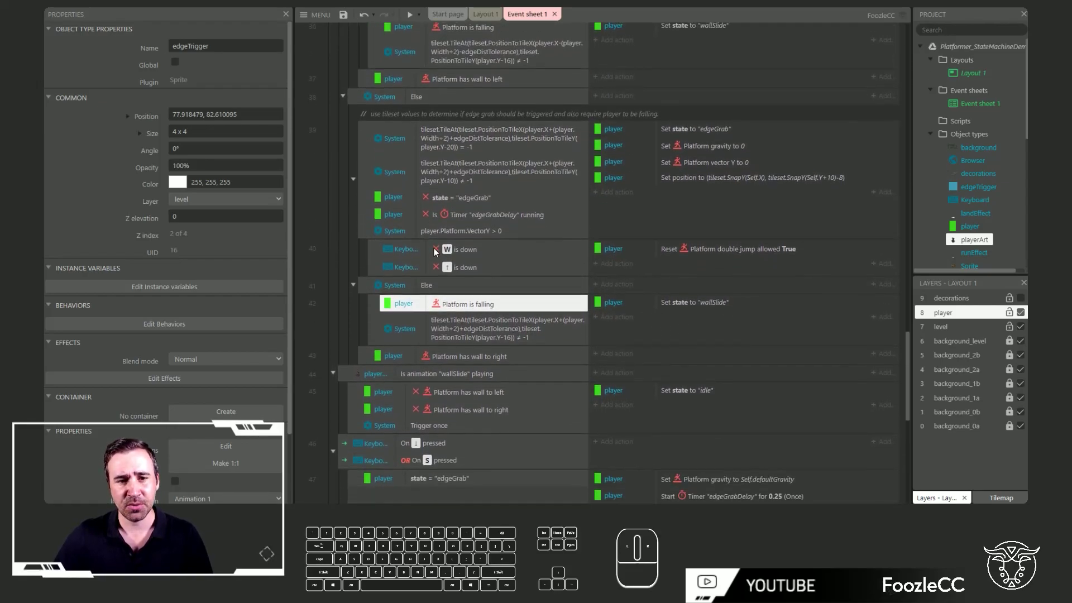
click(697, 242)
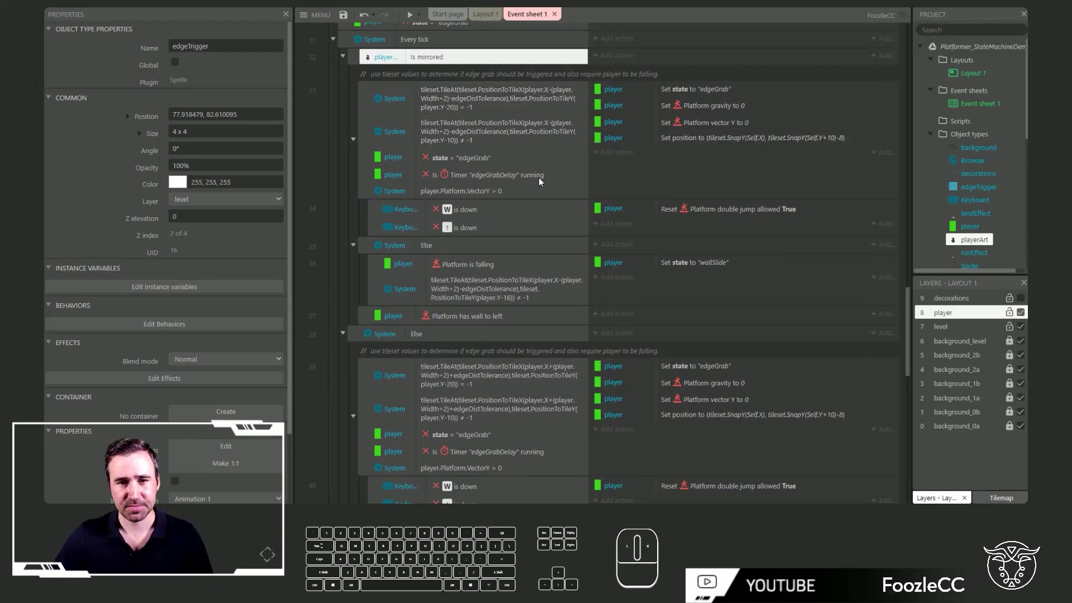
click(462, 269)
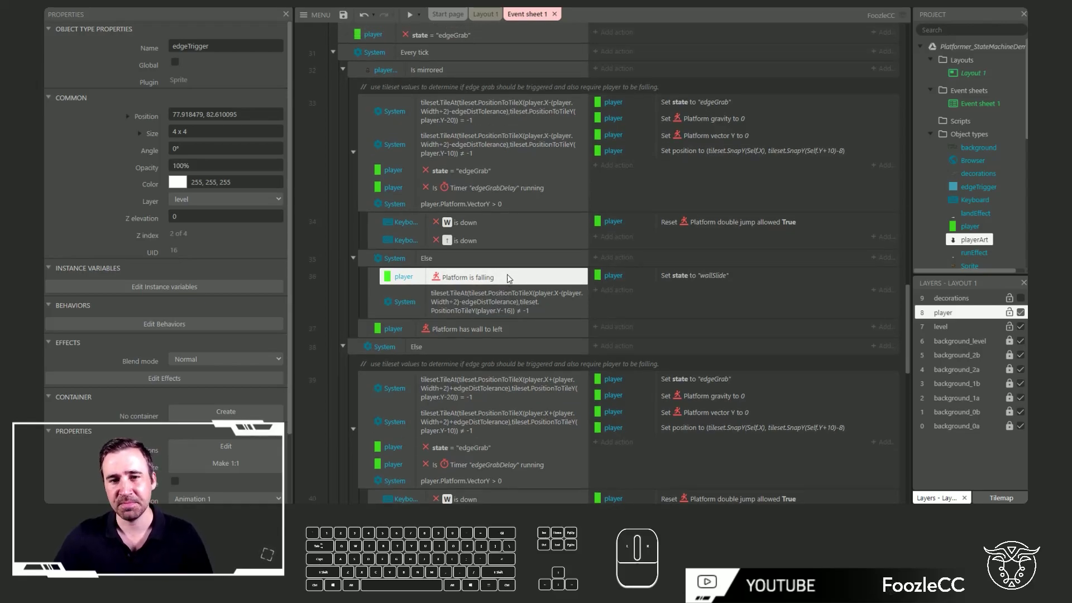
click(409, 260)
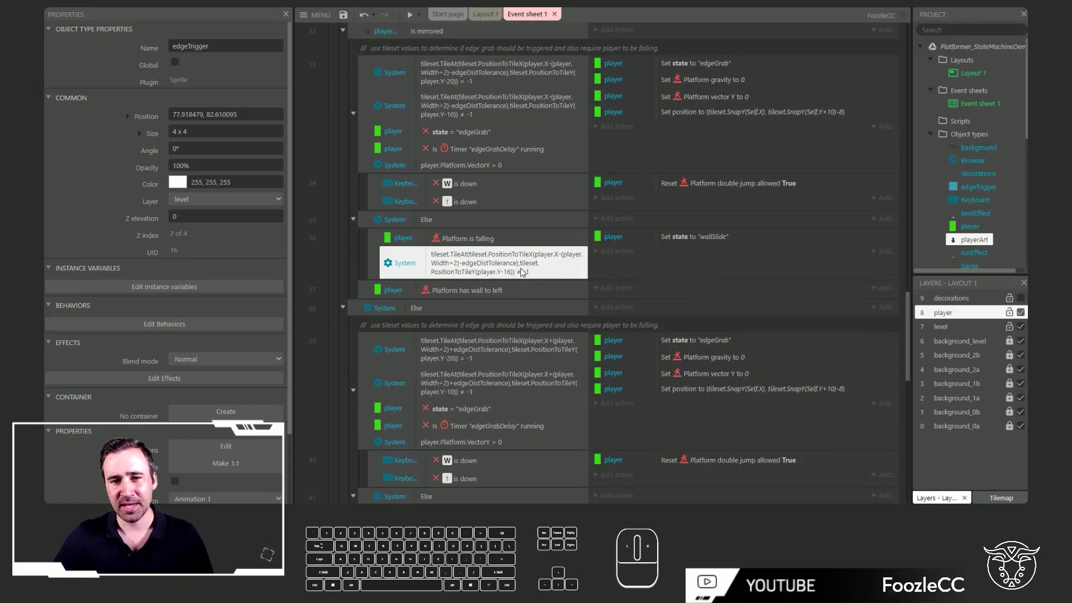
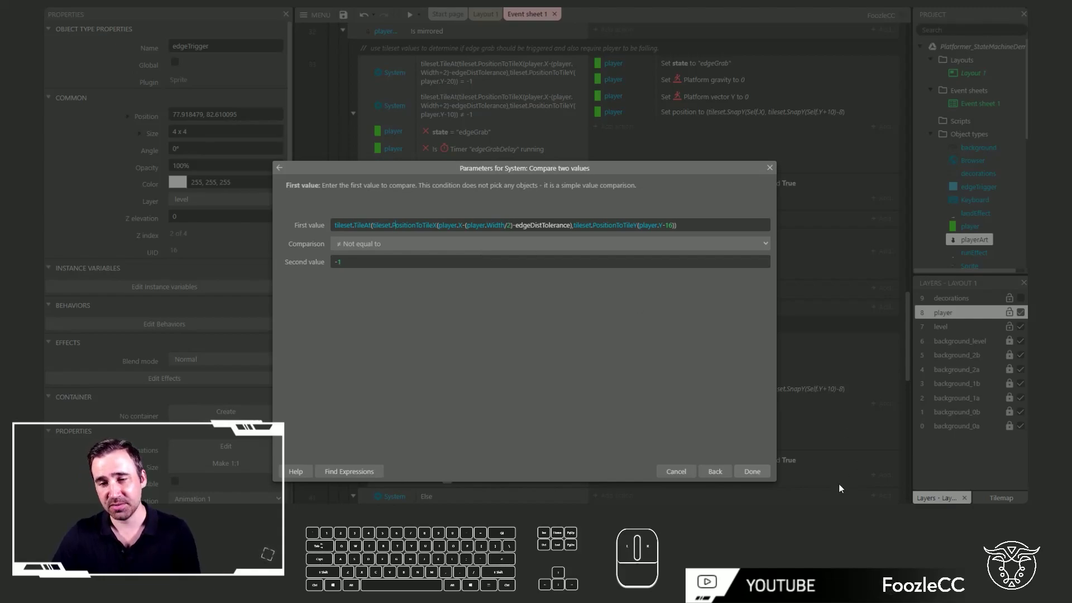
click(749, 475)
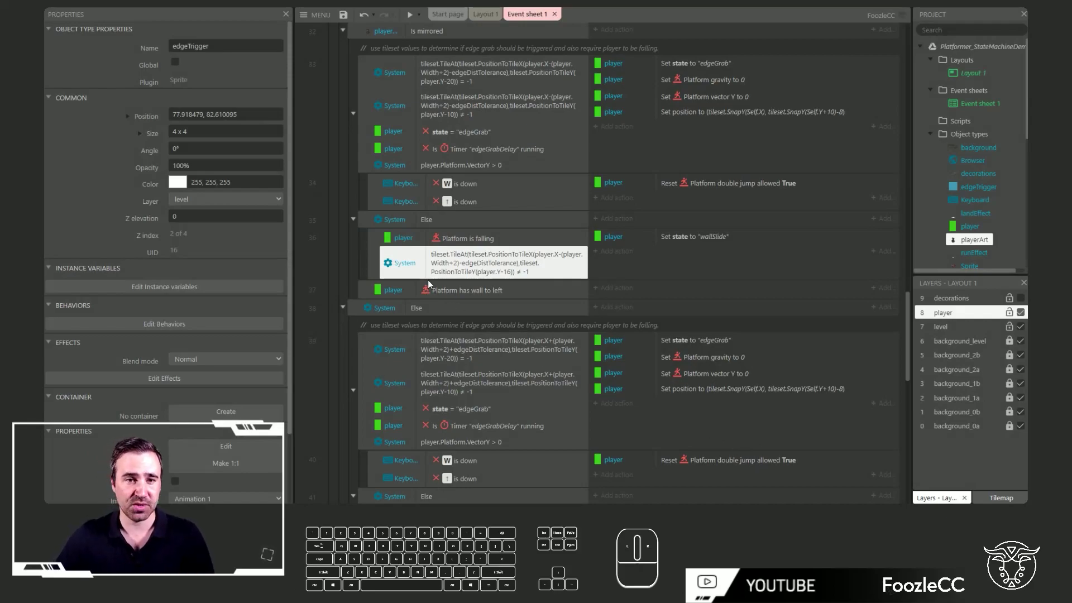
Review the wall-to-left and edge-grab tile check conditions, then launch a preview of the level
click(372, 296)
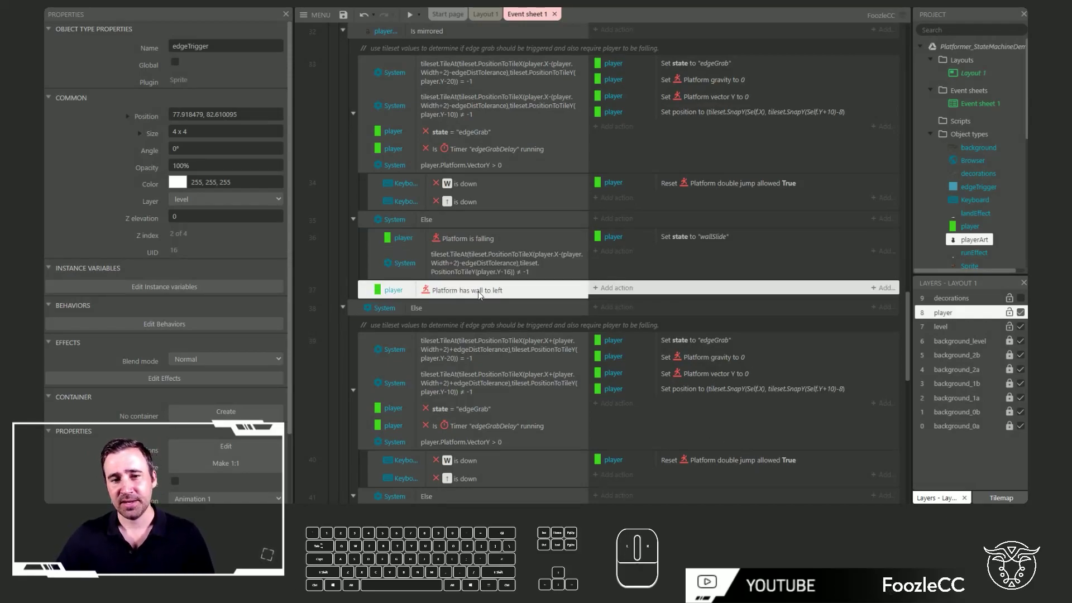
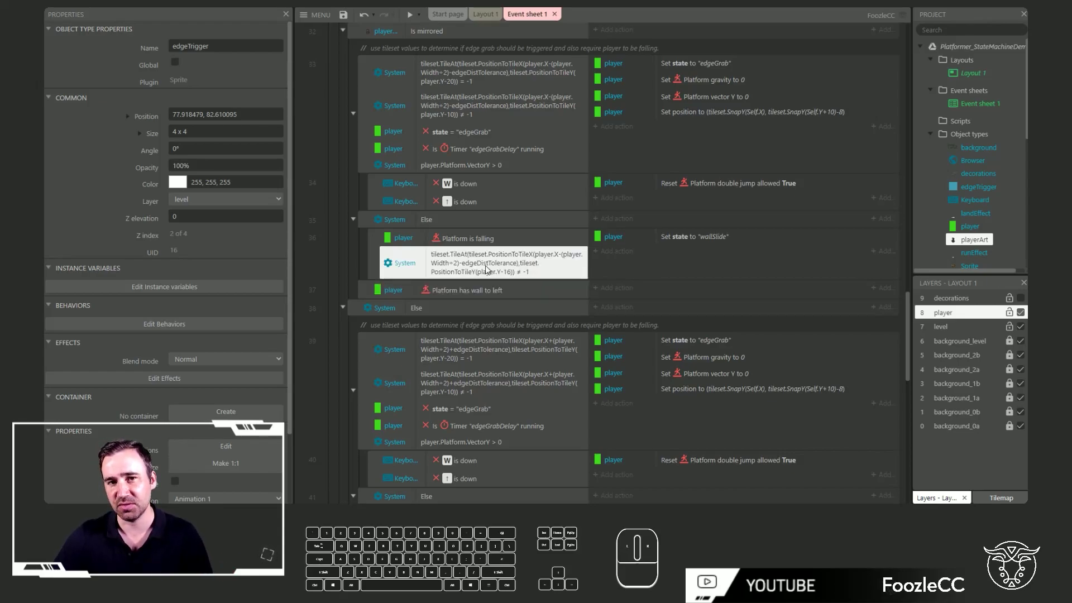
click(450, 103)
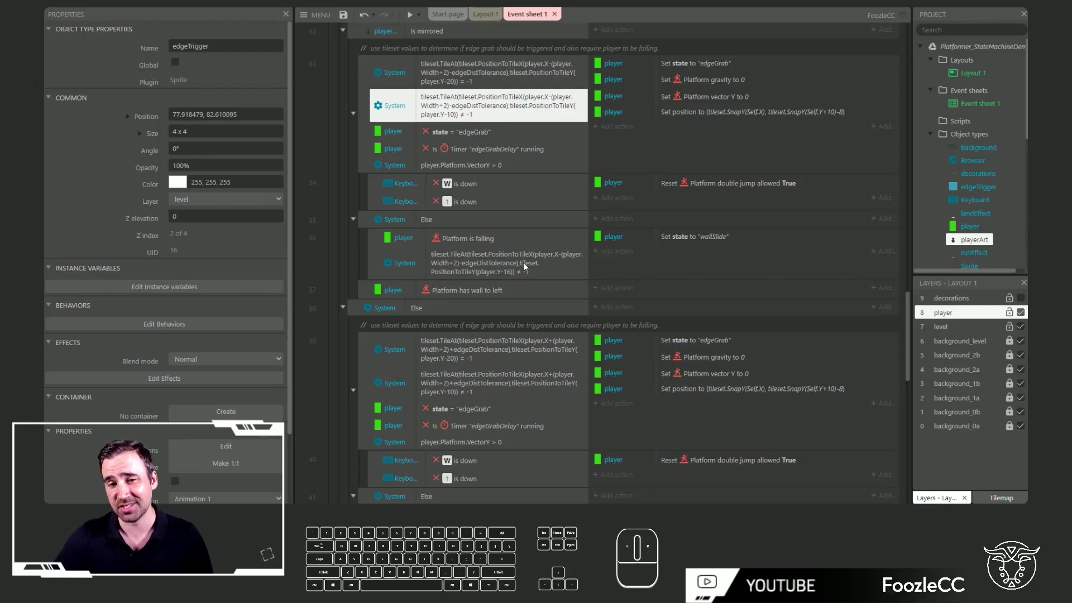
click(489, 297)
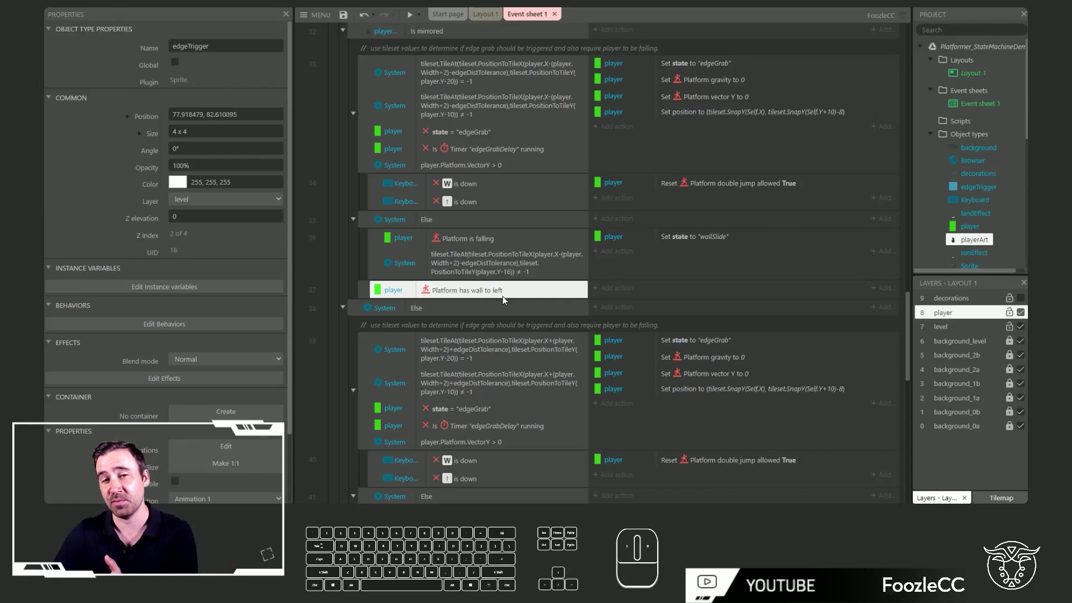
click(504, 268)
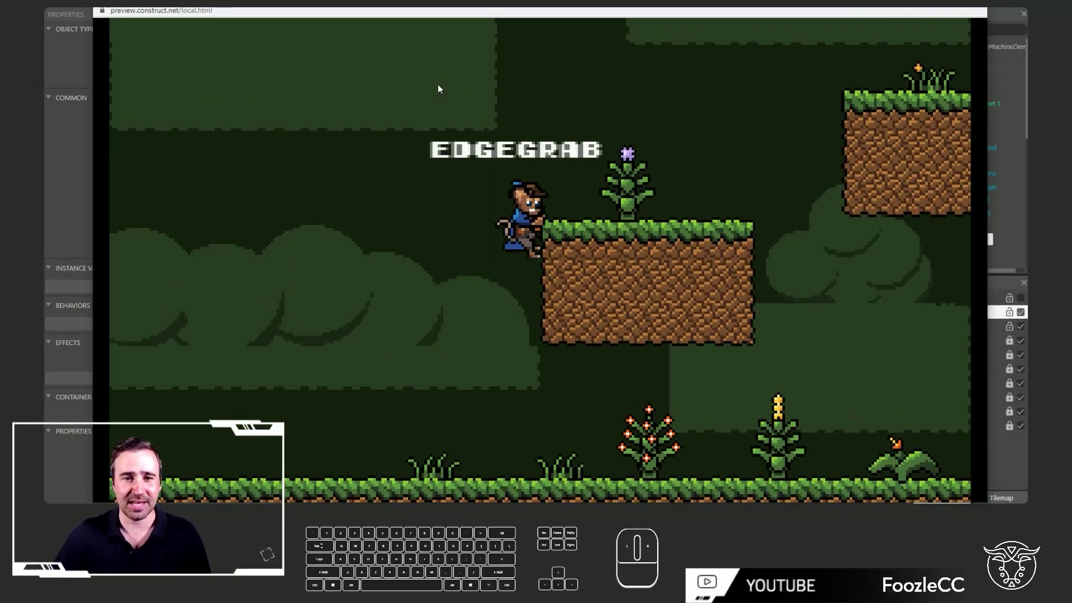
Drop the player from the ledge, run and jump between platforms, and land idle on the ground
key(w)
key(d)
key(d)
key(w)
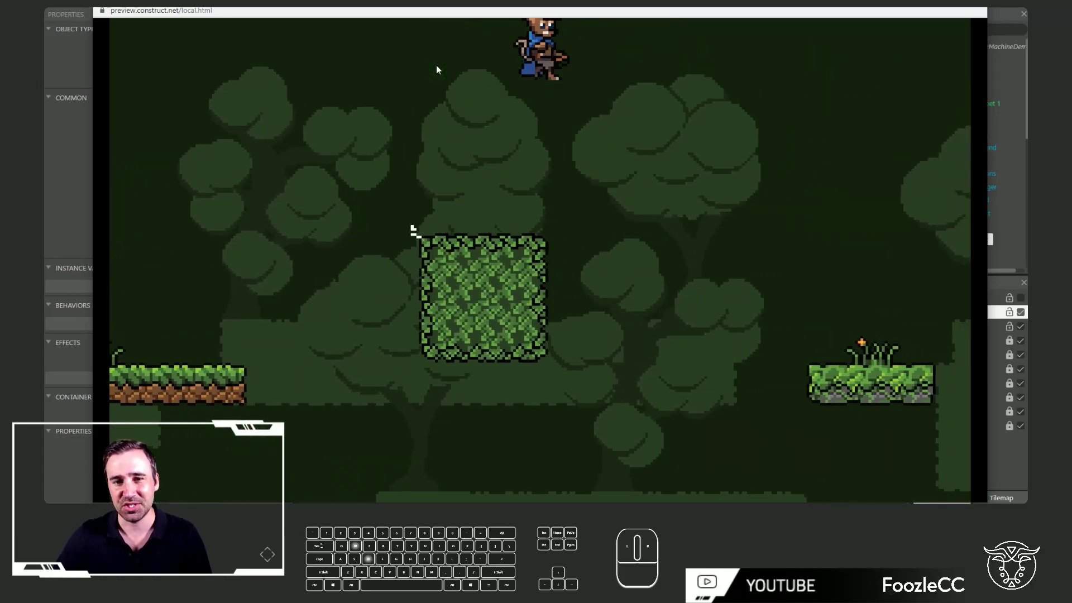
key(a)
key(a)
key(a)
key(w)
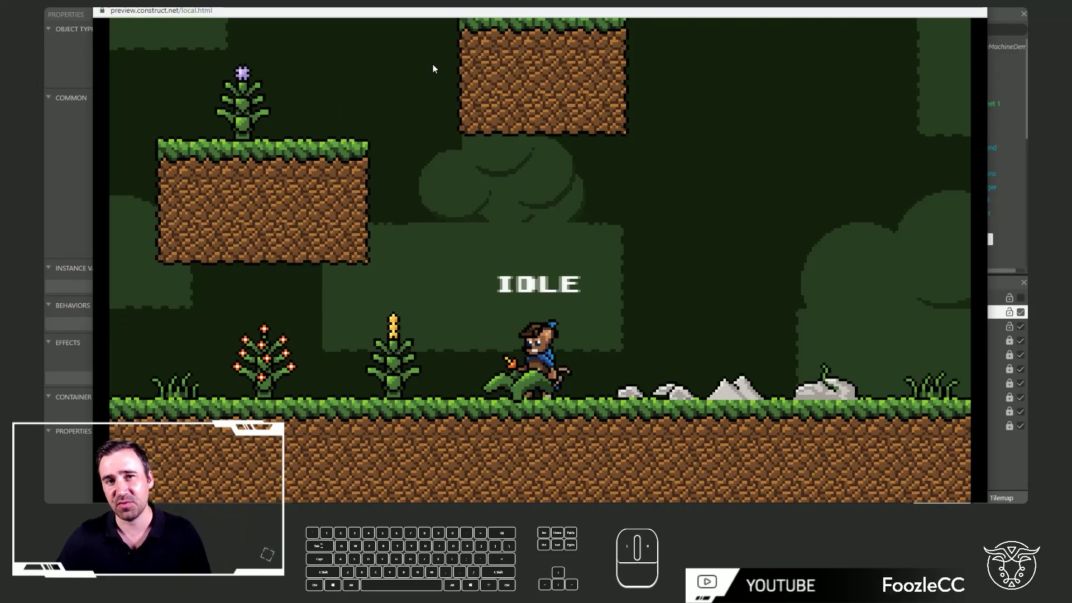